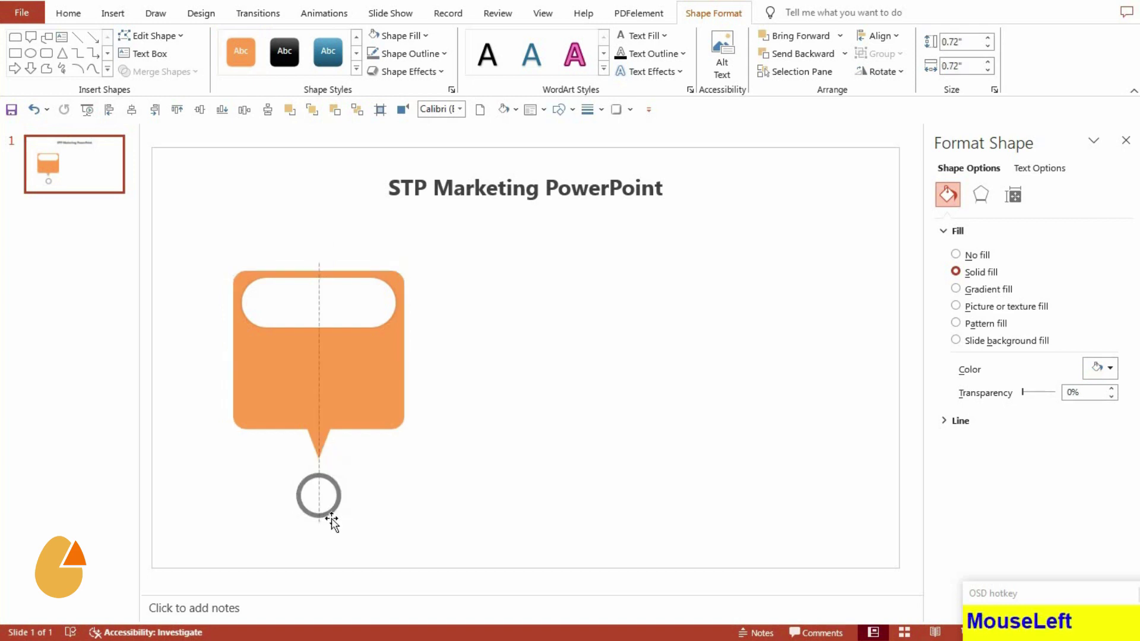
Group the orange callout card with the grey circle beneath it
left_click(357, 443)
key("ctrl+g")
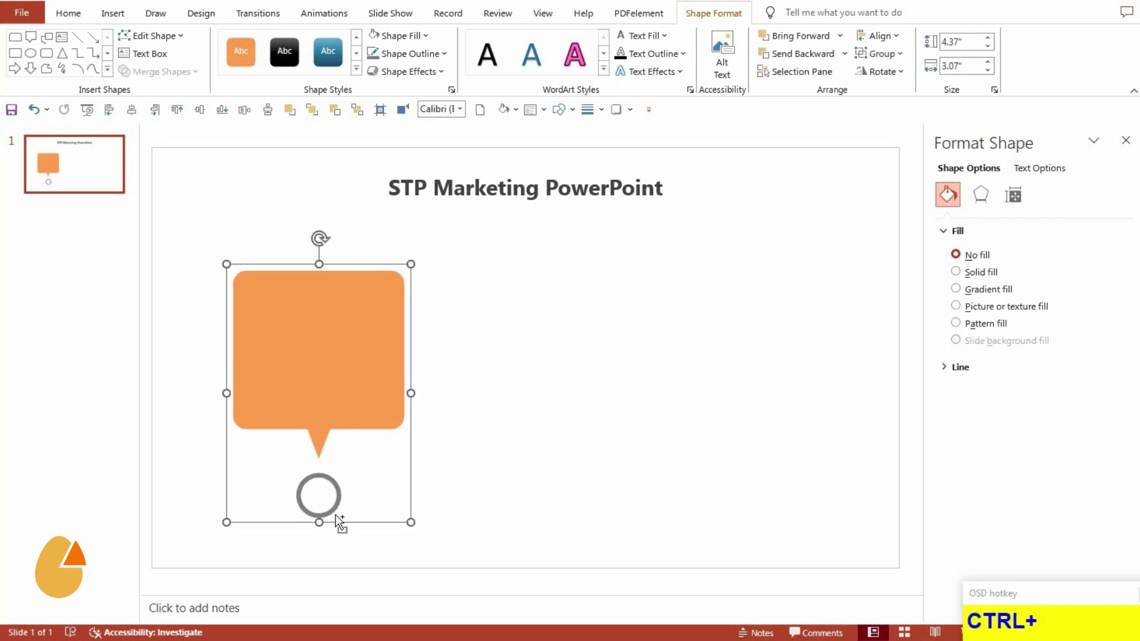
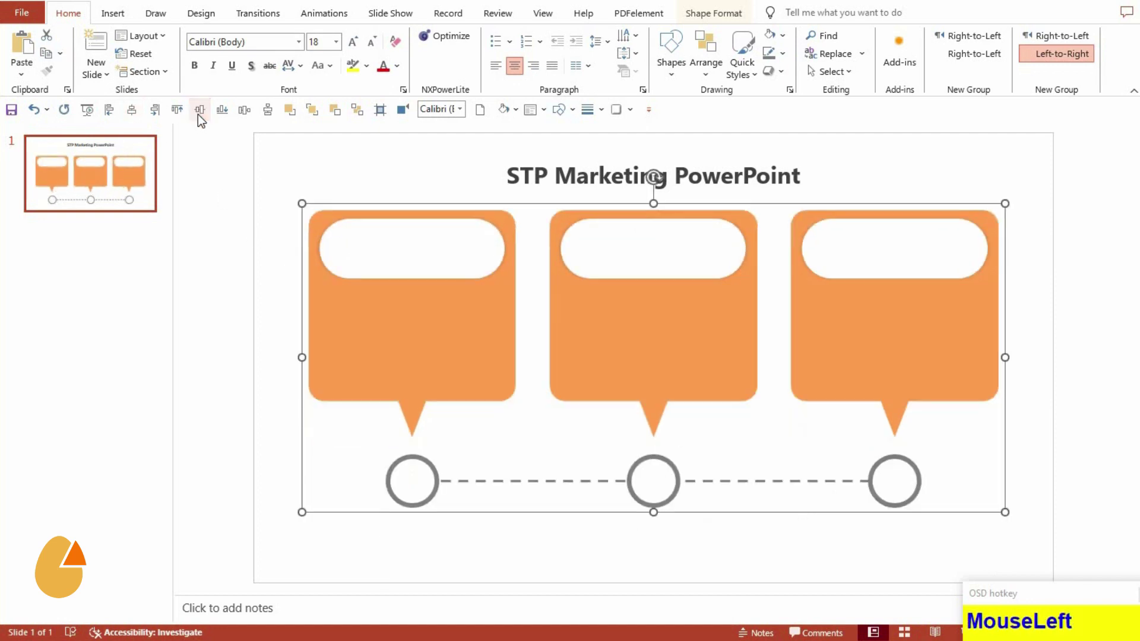
Ungroup the set of three cards back into separate shapes
key("Down")
key("Down")
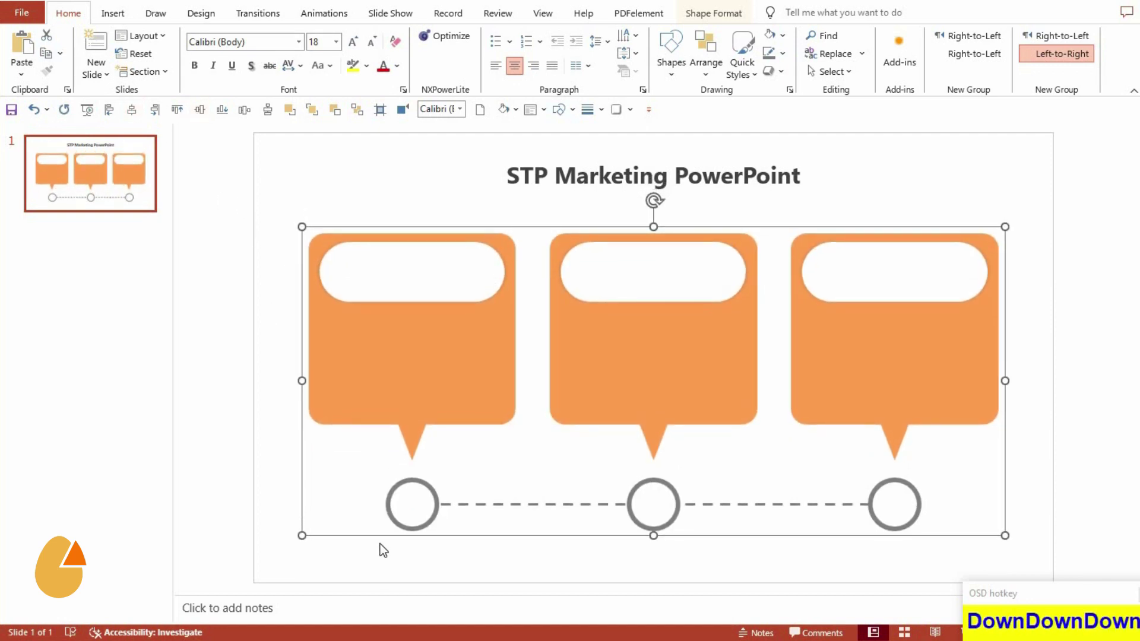
left_click(399, 512)
key("ctrl+shift+g")
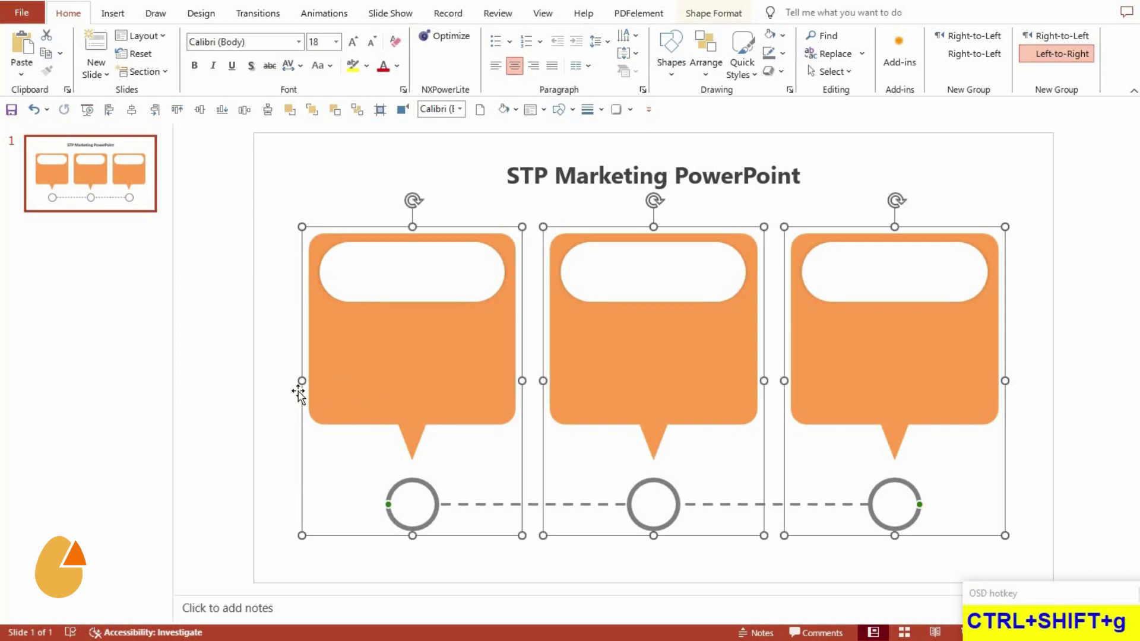
Fill the left, middle and right cards purple, teal and pink respectively
left_click(292, 403)
key("ctrl+shift+g")
left_click(630, 389)
key("ctrl+shift+g")
left_click(850, 389)
key("ctrl+shift+g")
left_click_drag(292, 463, 623, 557)
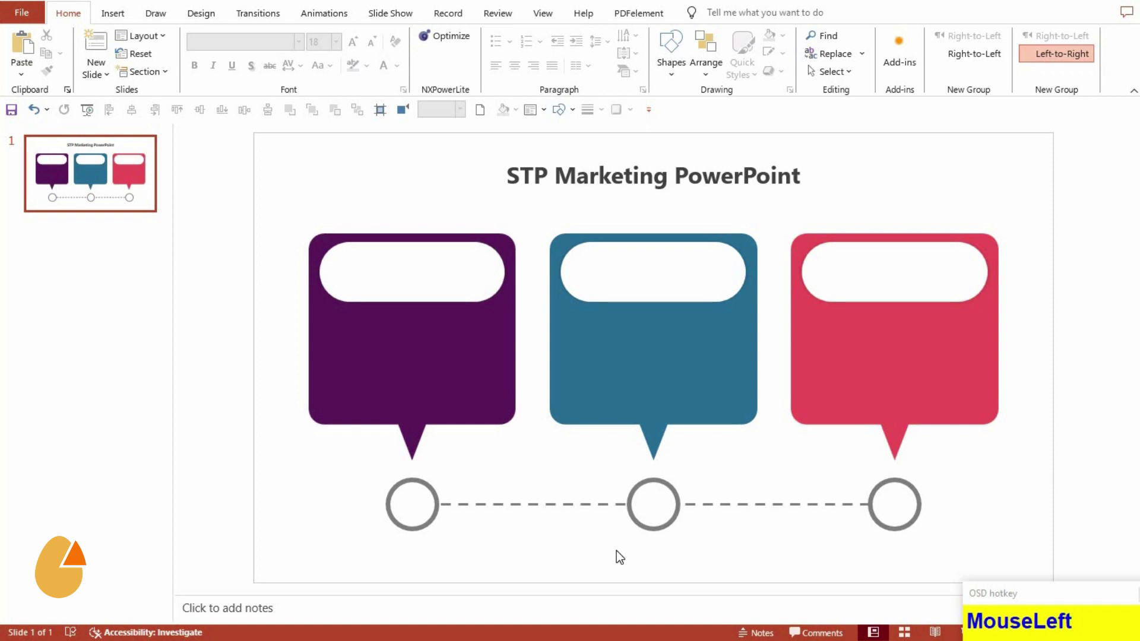
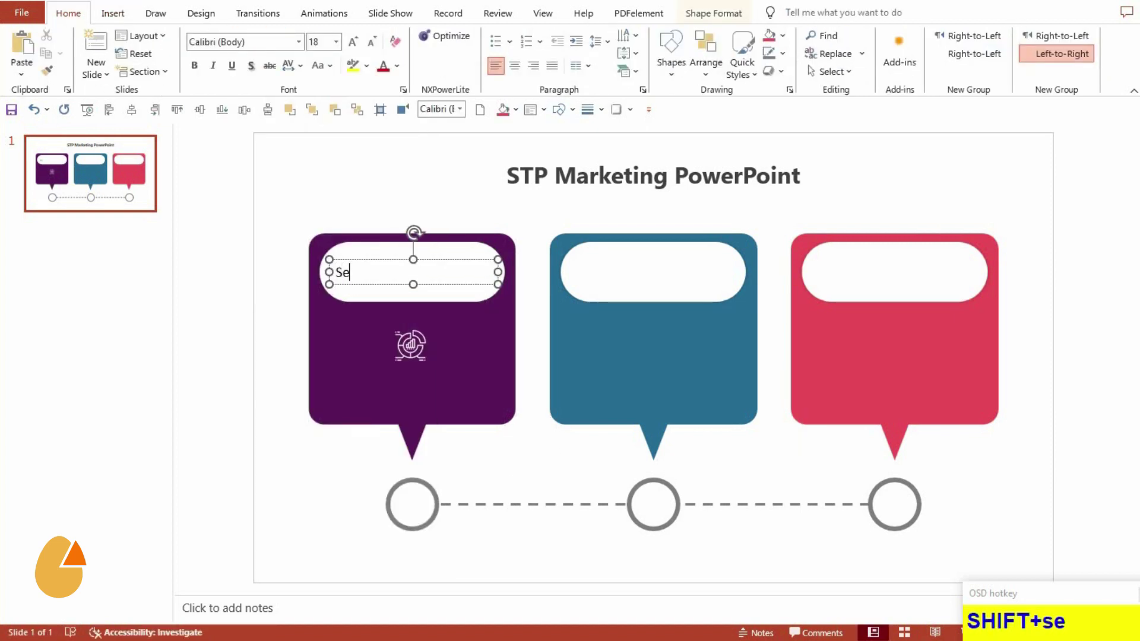
Finish the 'Segmentation' heading in the purple card's white pill, bold and enlarged
type("mnation")
left_click(412, 345)
key("ctrl+e")
key("ctrl+b")
left_click(345, 50)
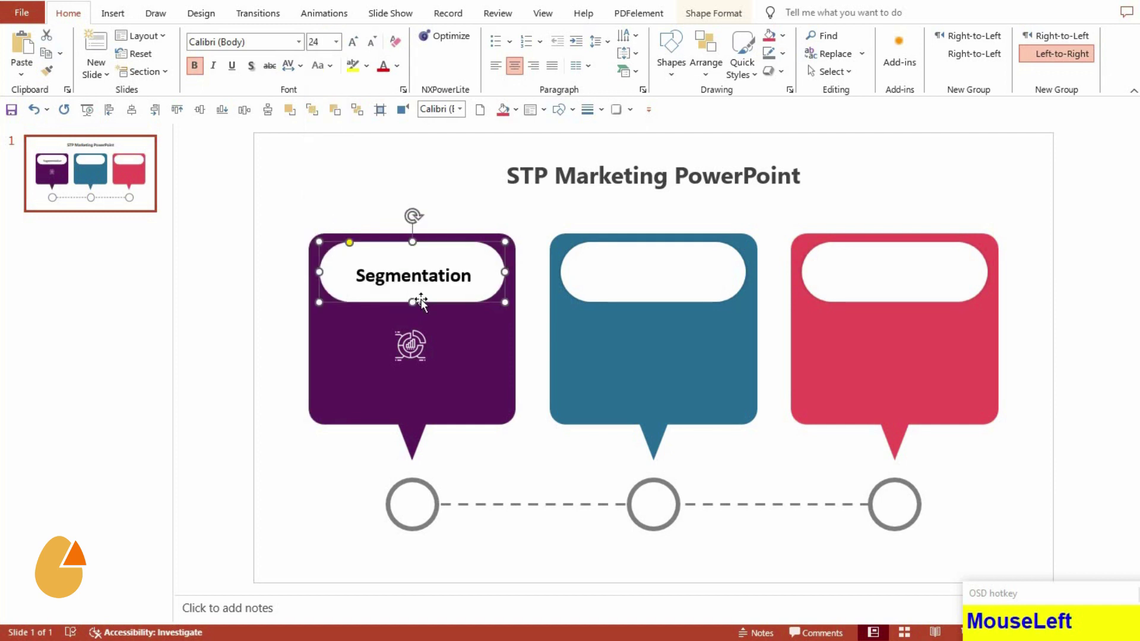
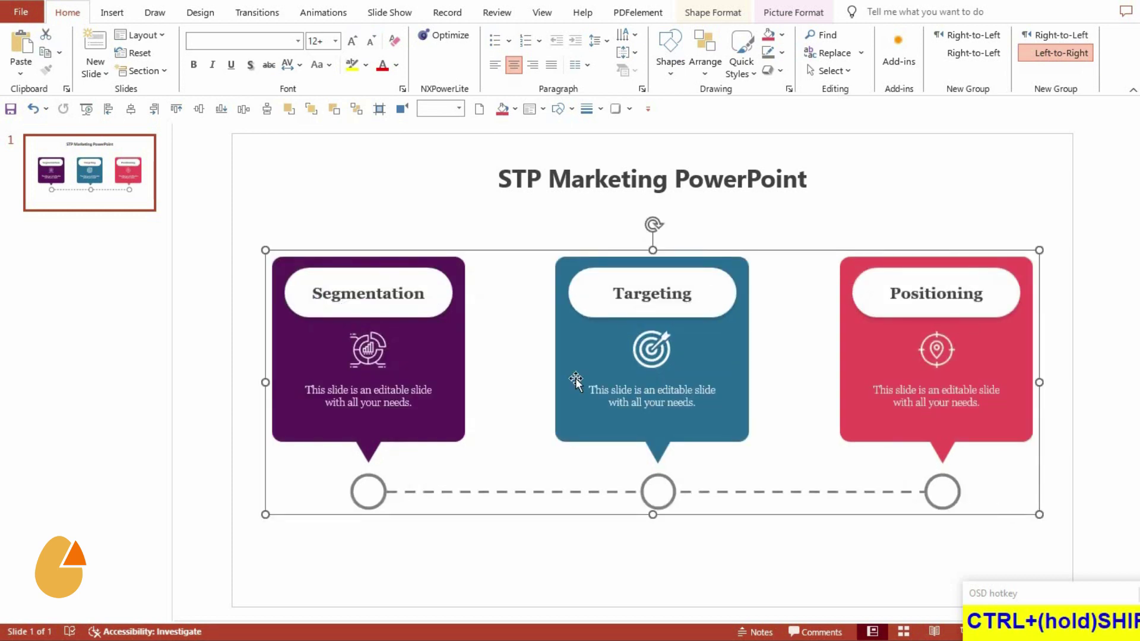
left_click_drag(161, 130, 208, 115)
key("Down")
key("Down")
key("Down")
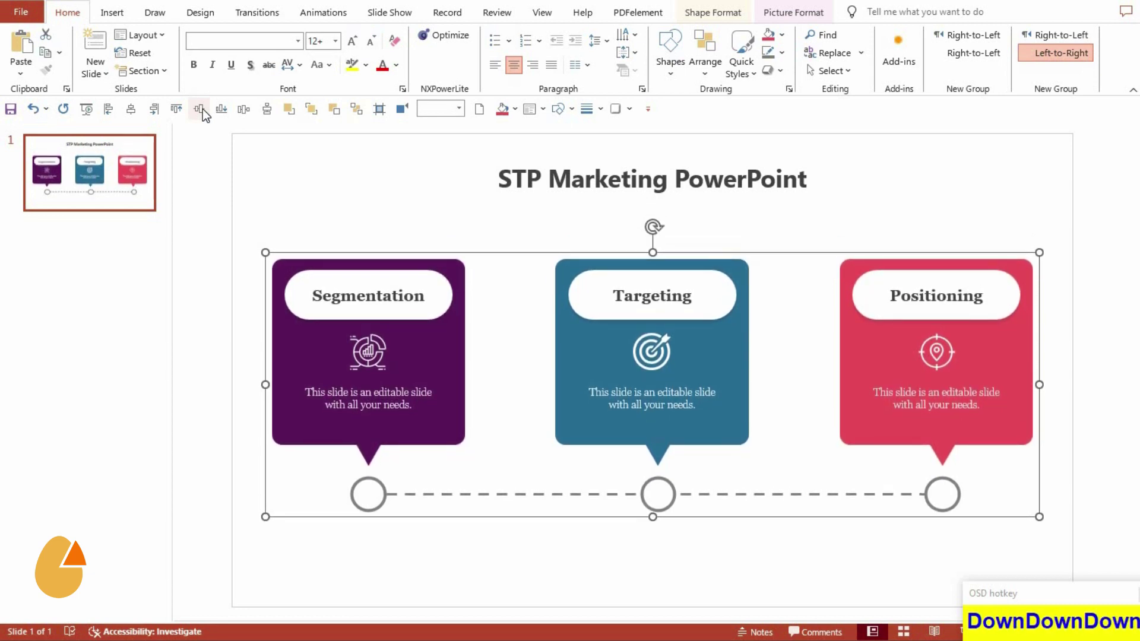
left_click(504, 561)
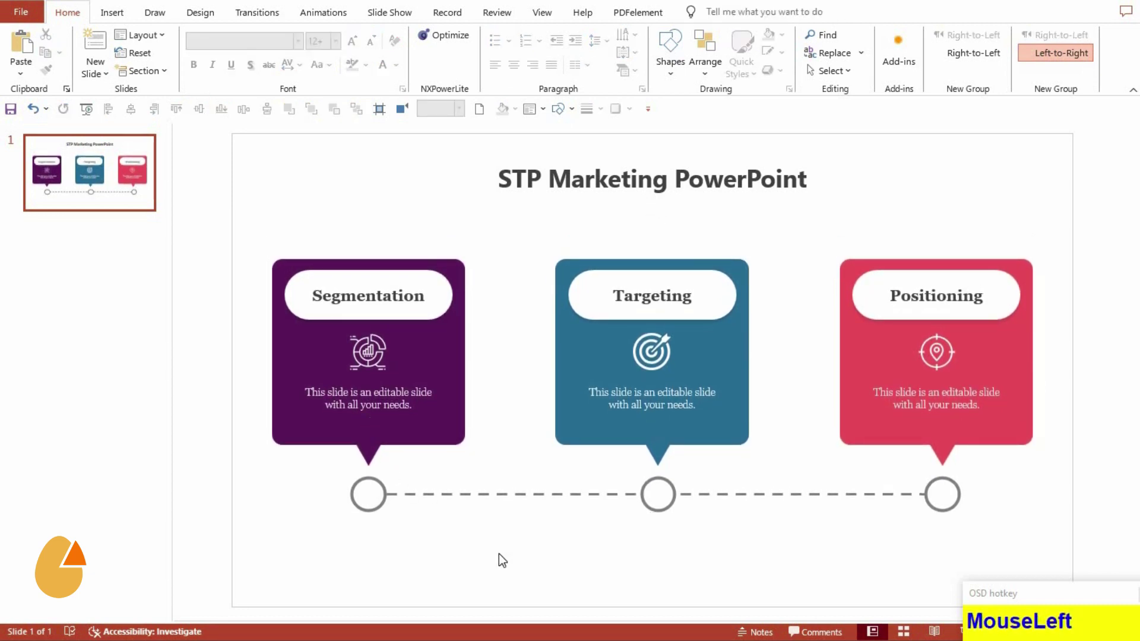